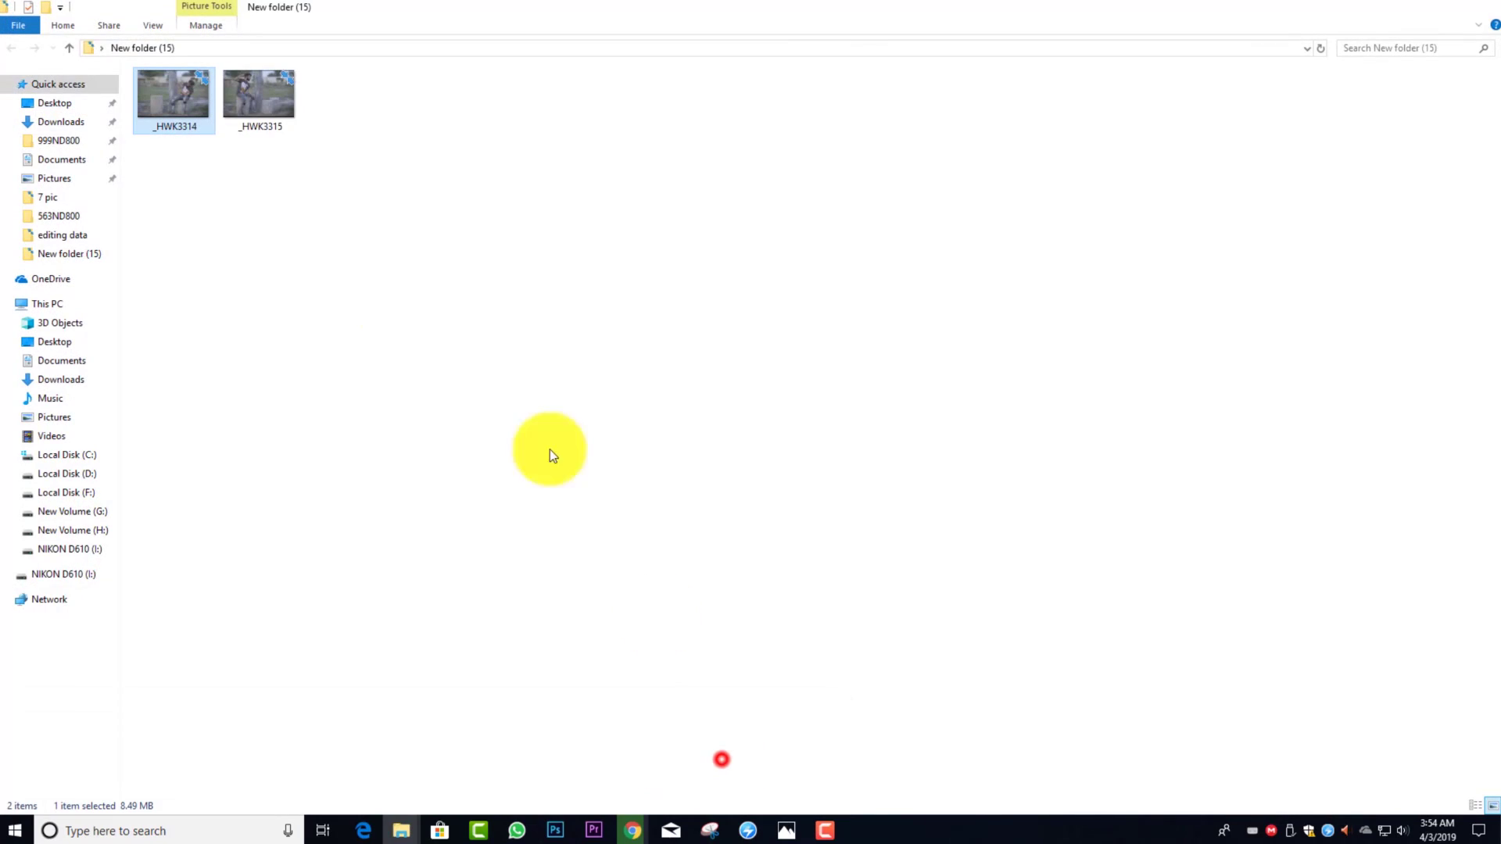
Drag the second photo of the man from File Explorer into Photoshop as a new layer
left_click_drag(340, 240, 791, 32)
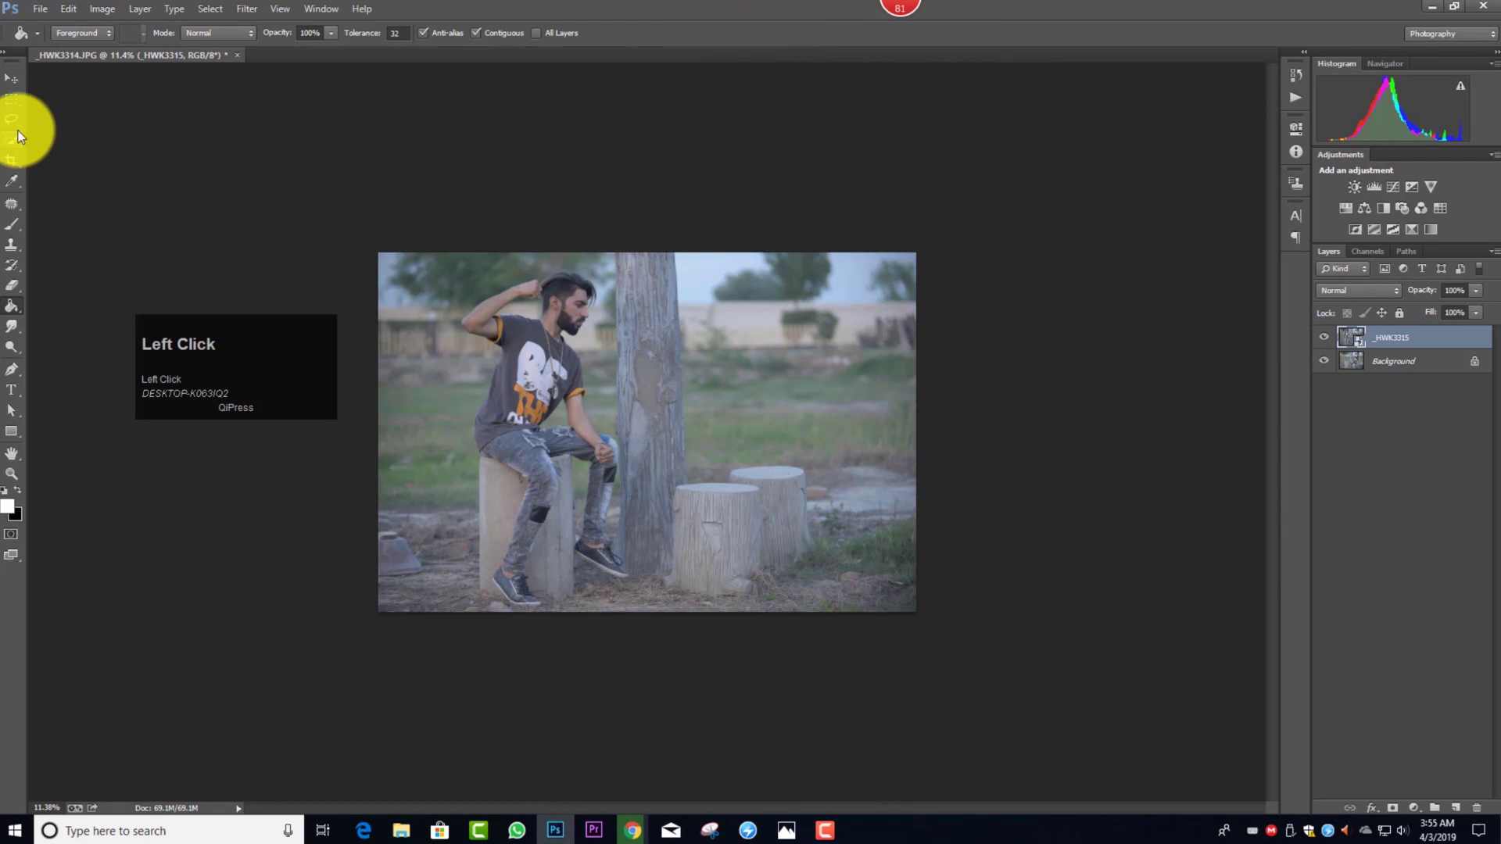
Marquee-select the top layer right of the tree, delete it (rasterizing), then deselect
right_click(17, 100)
left_click_drag(42, 99, 26, 290)
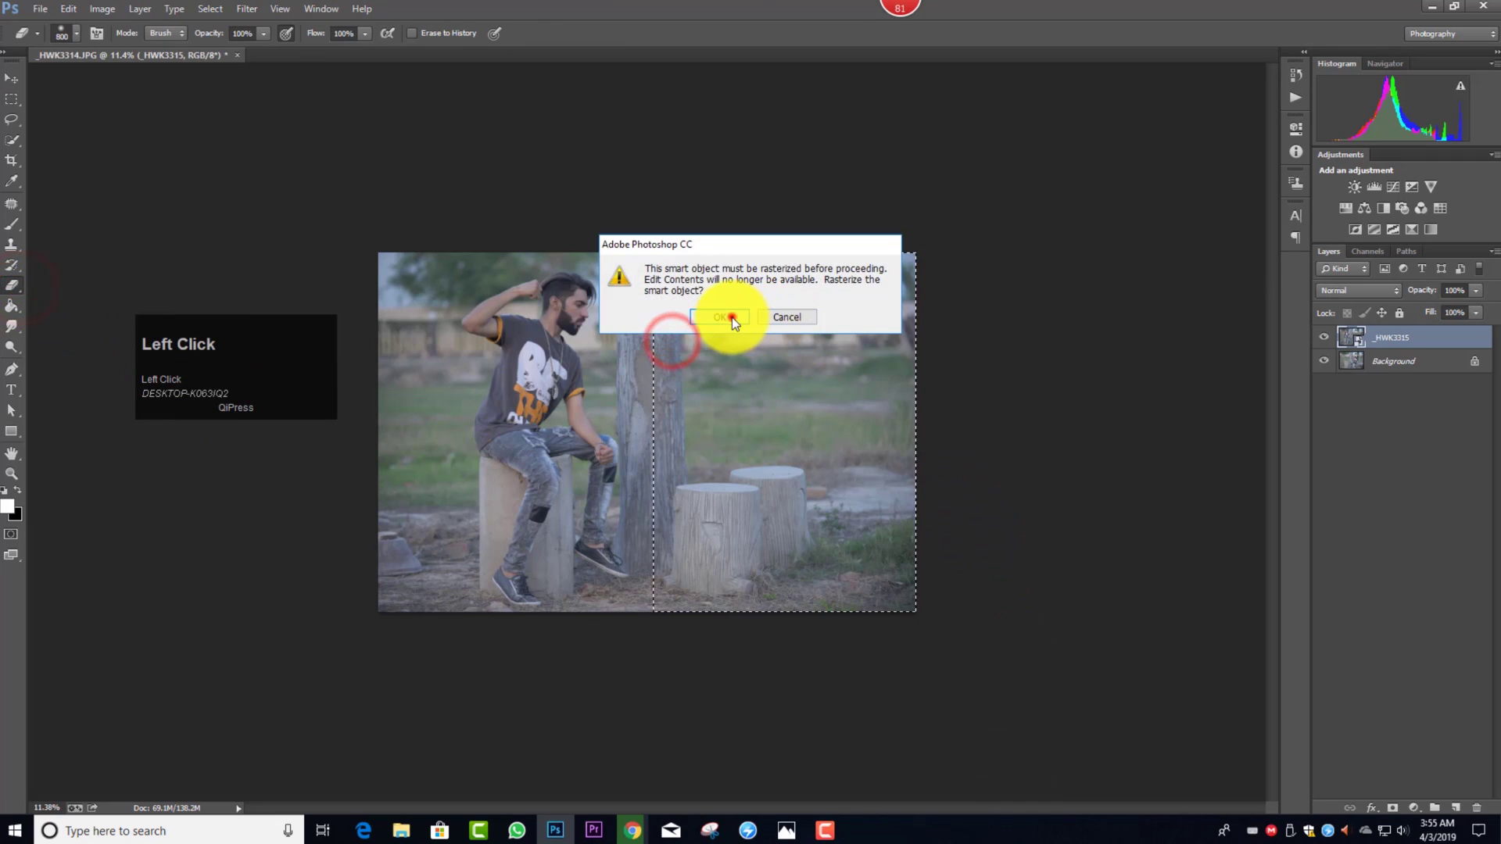
key("Delete")
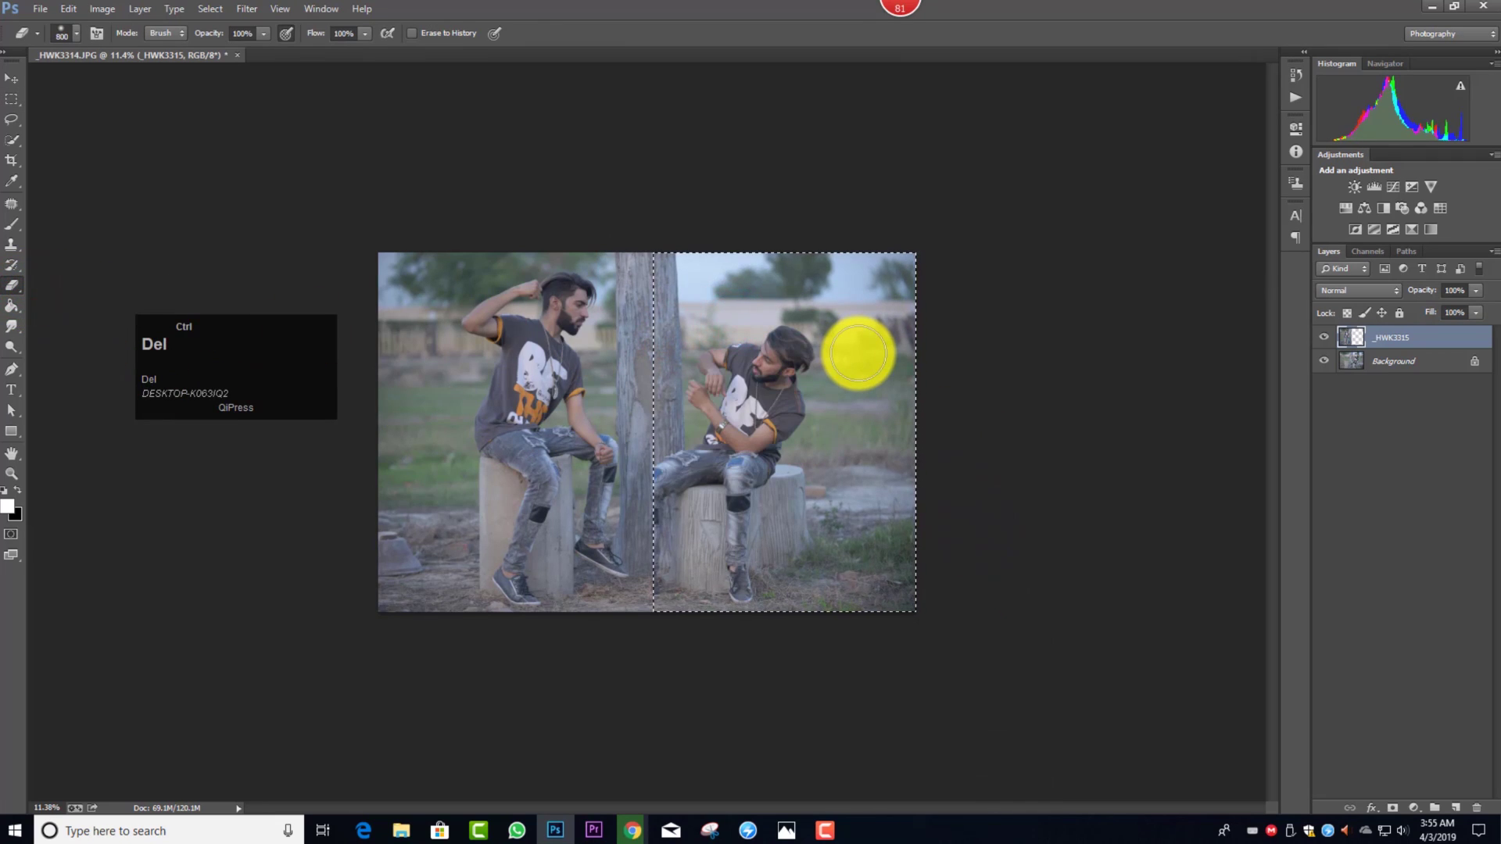
key("ctrl+d")
scroll("up", 3)
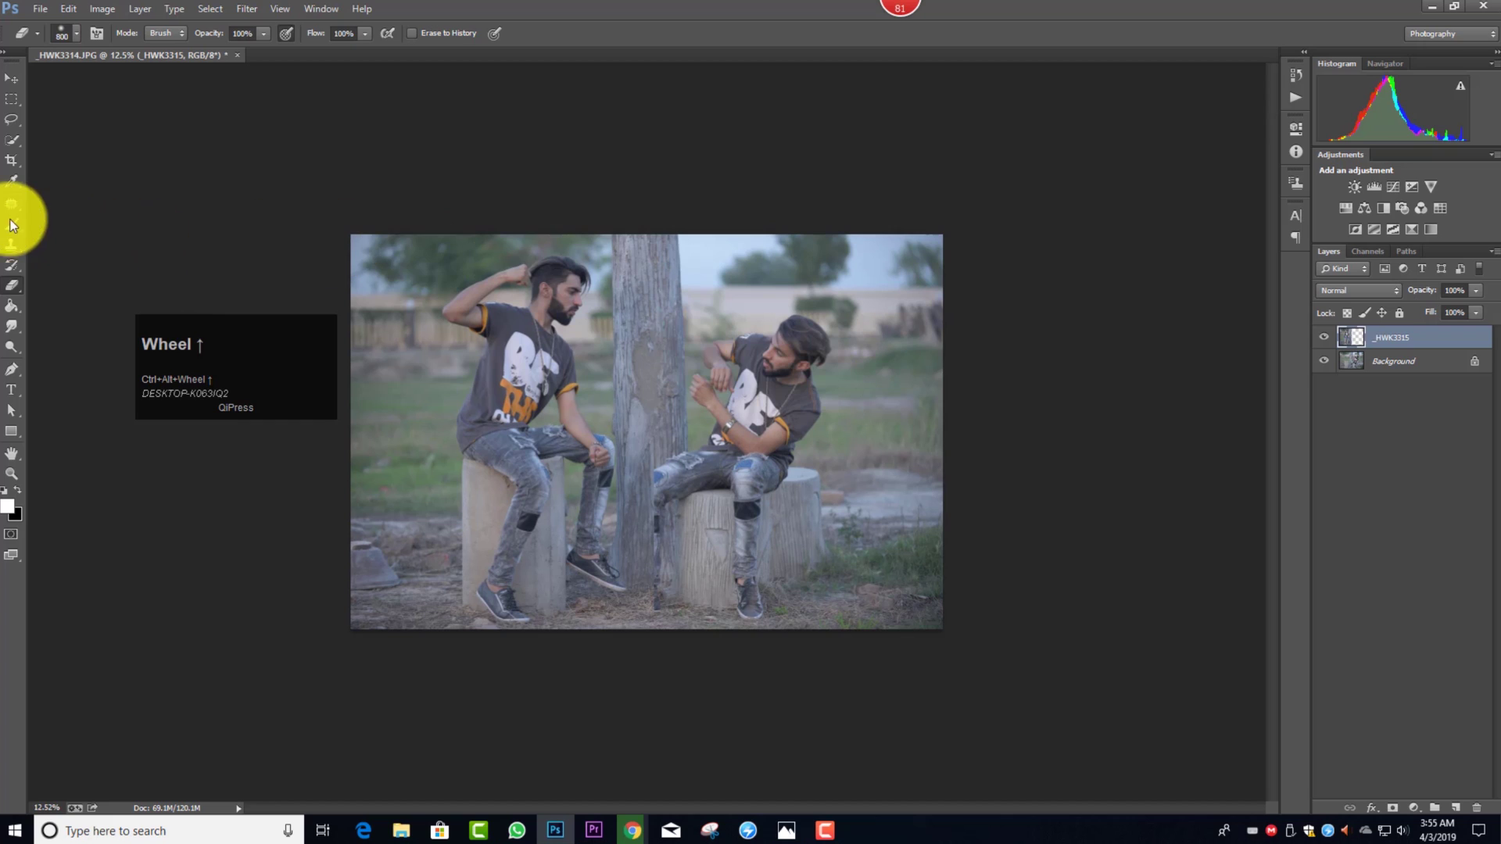
Erase the seam beside the tree trunk and merge the layers into the Background
right_click(18, 246)
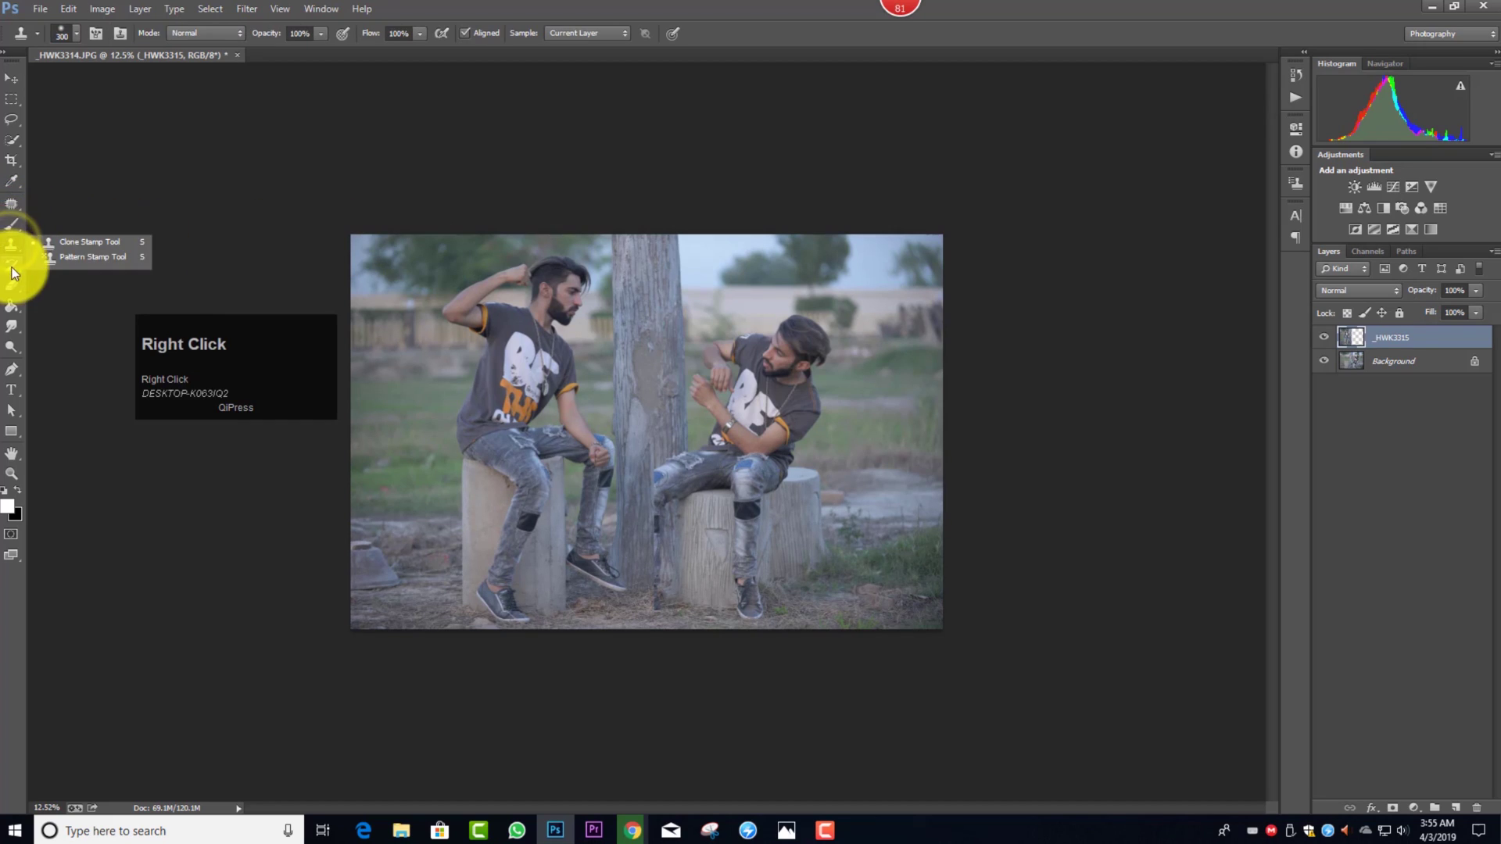
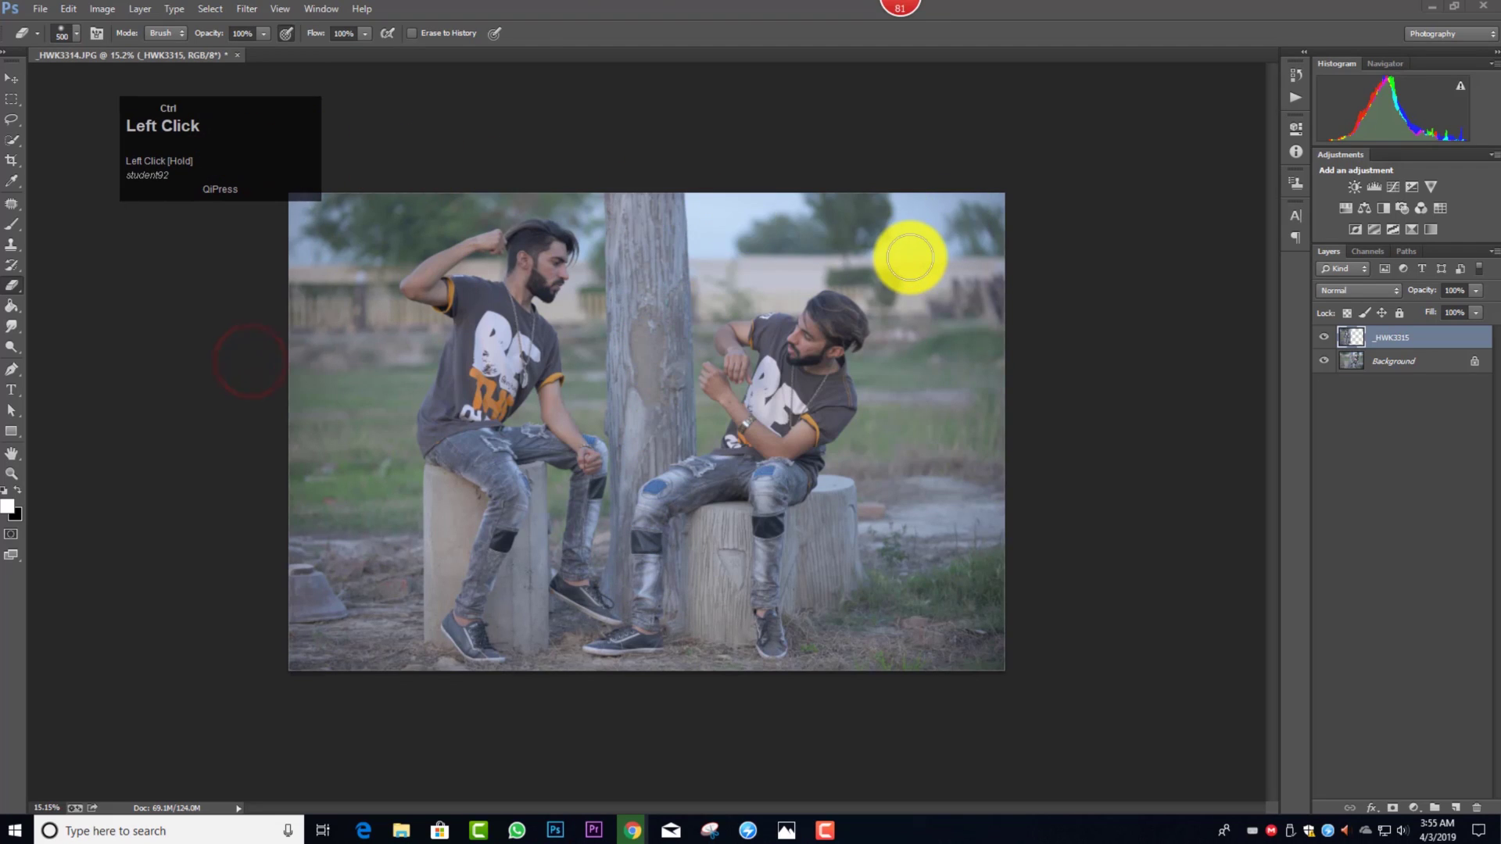
key("ctrl+shift+e")
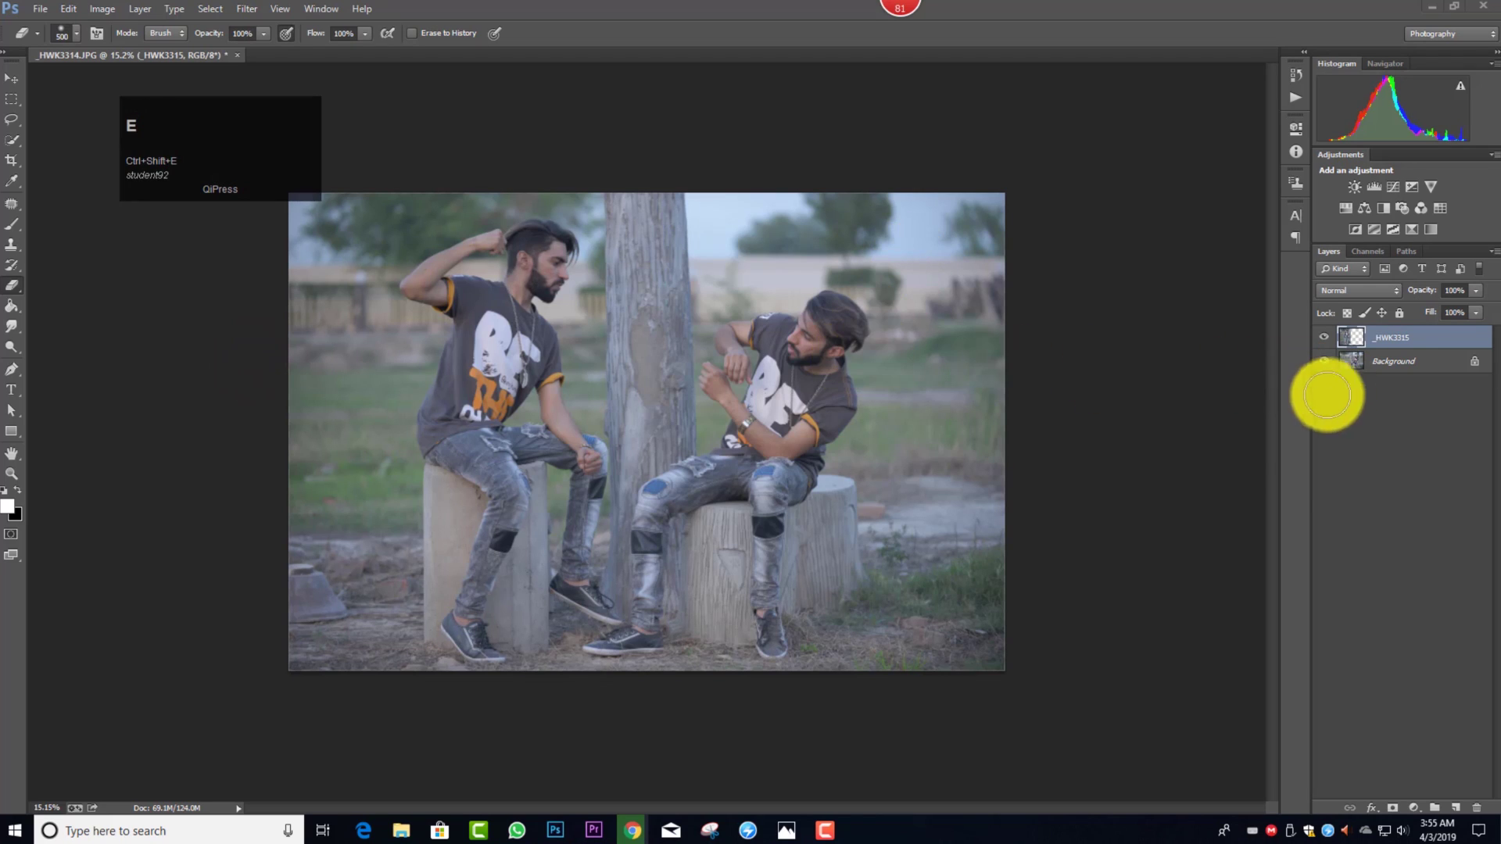
With the layers merged, bring the image into Camera Raw and raise Vibrance toward +39
left_click(1312, 463)
key("ctrl+shift+e")
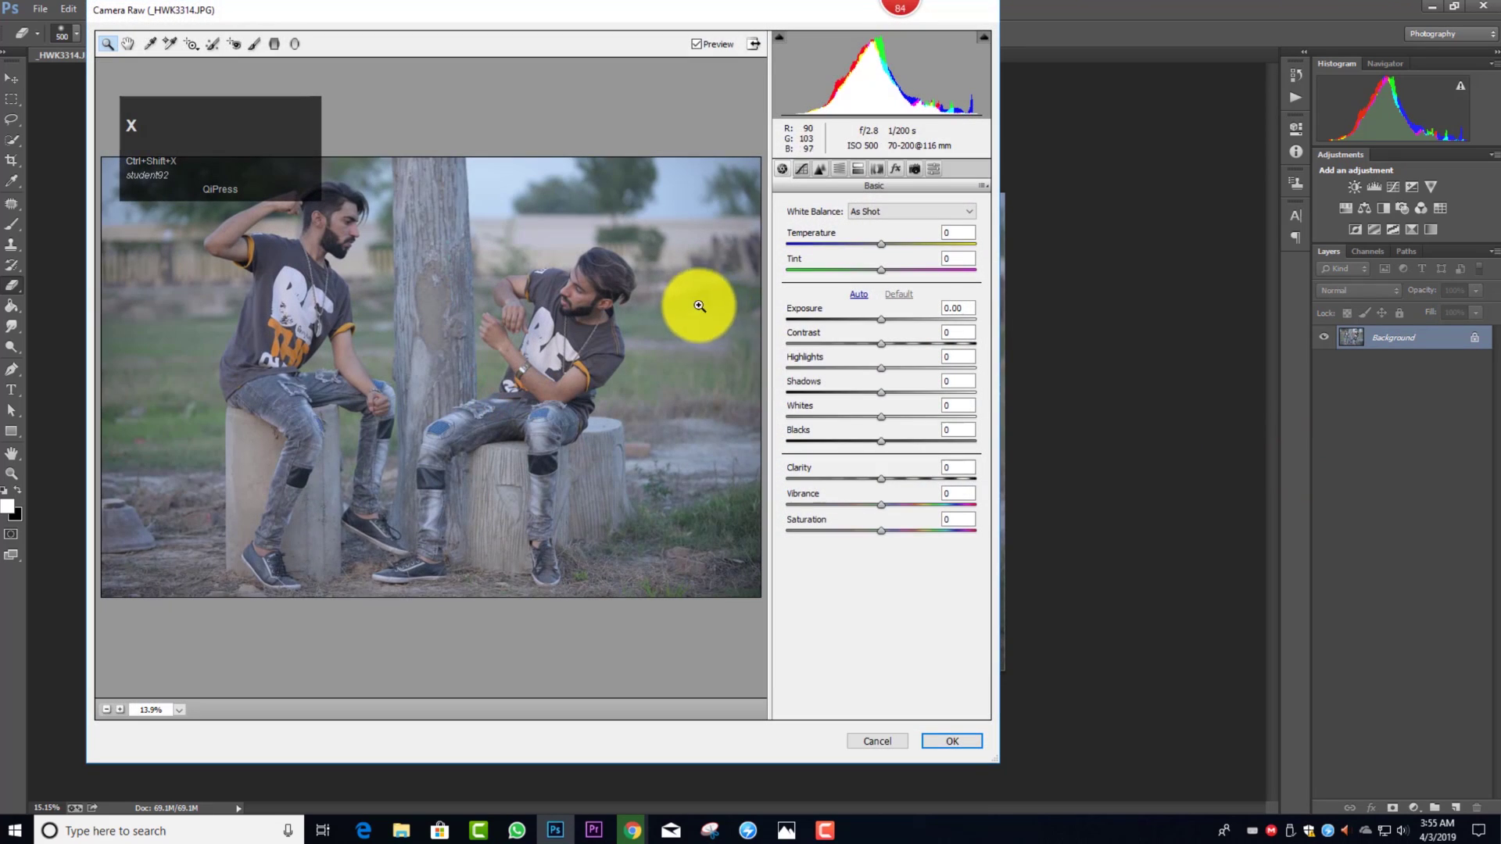
left_click(775, 187)
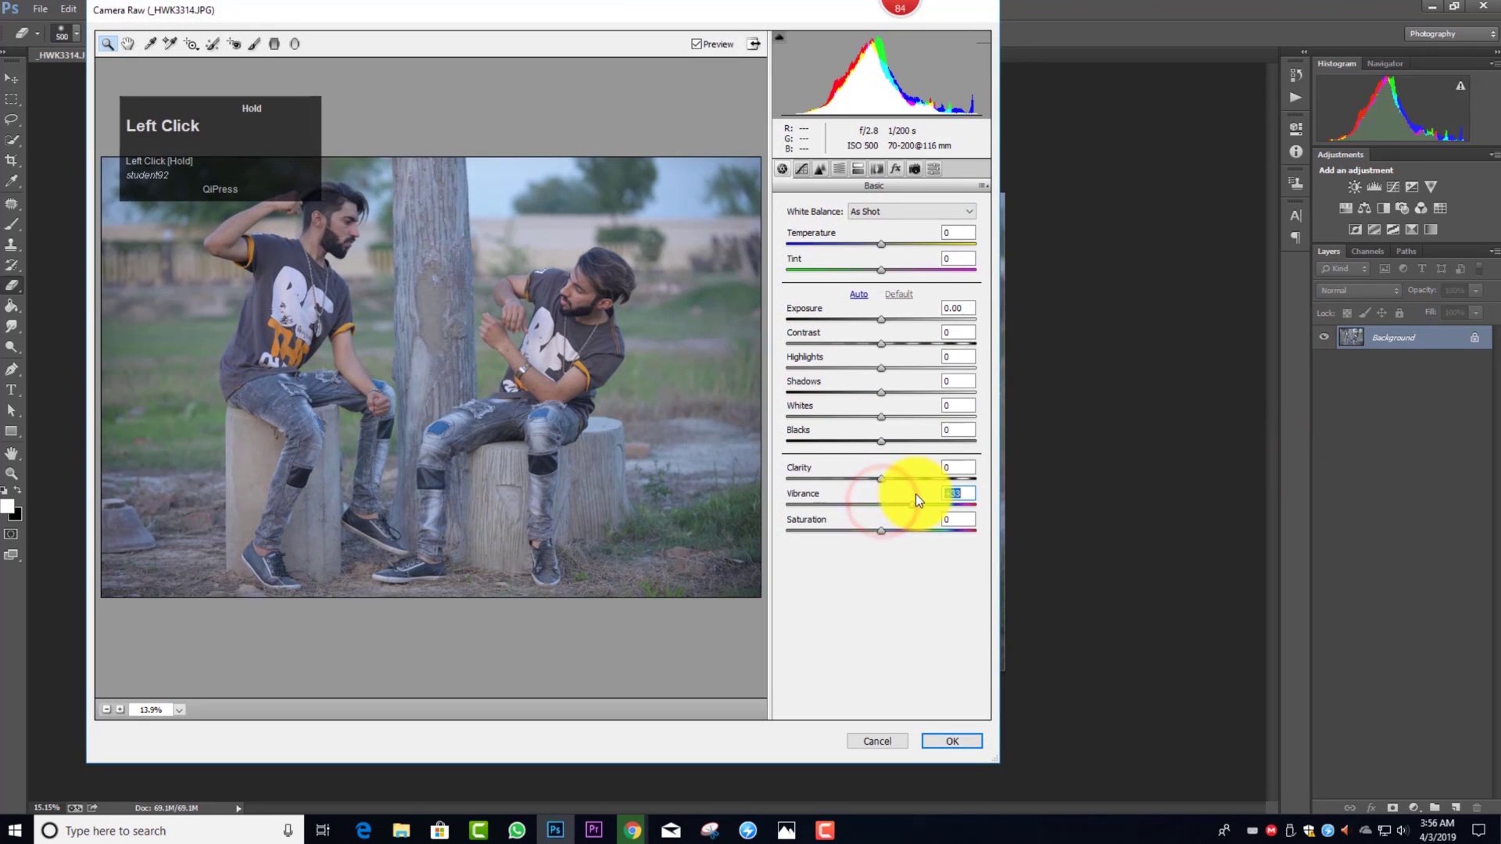